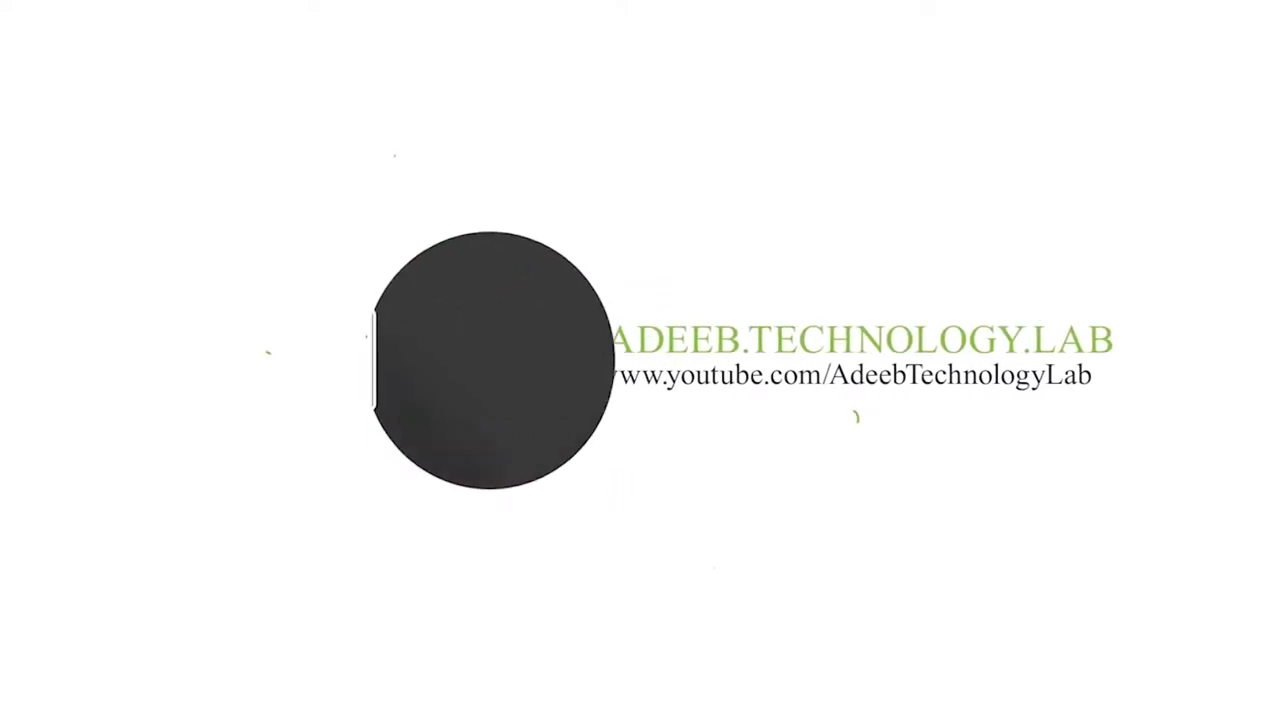
- Open Banner_technical Punjab (2).psd from File Explorer into Photoshop
{"action": "left_click", "coordinate": [1143, 173]}
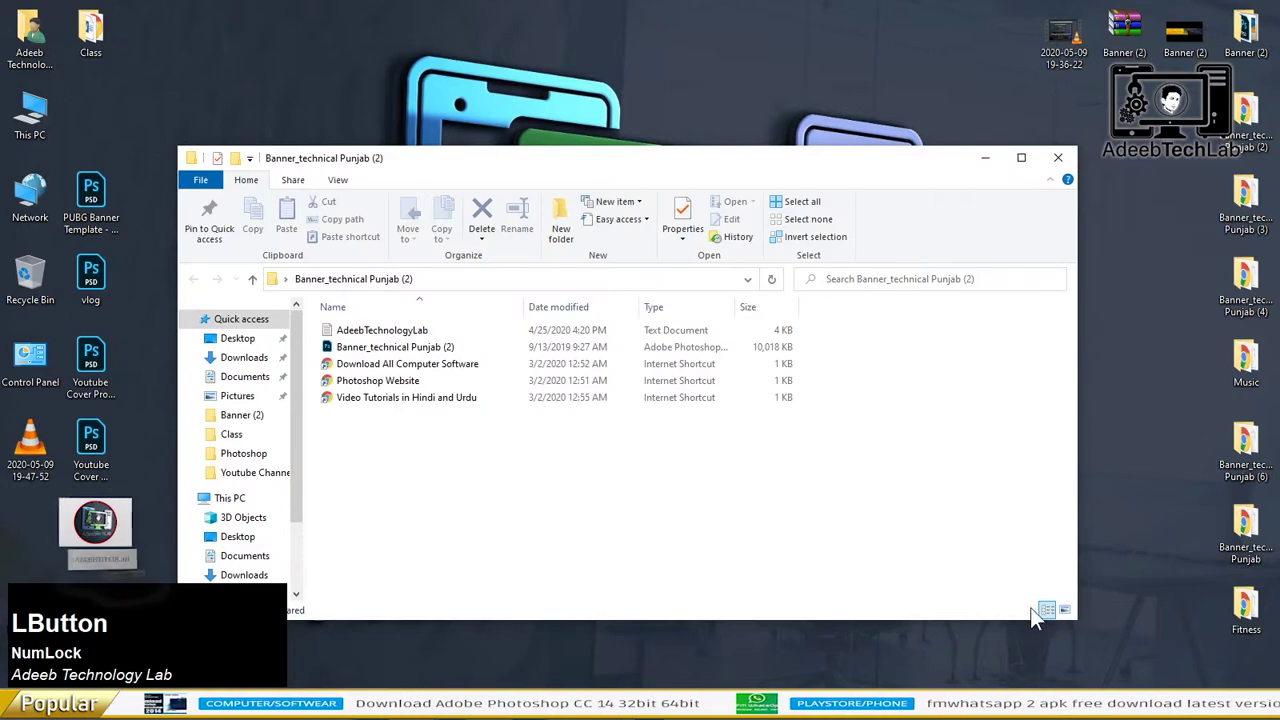
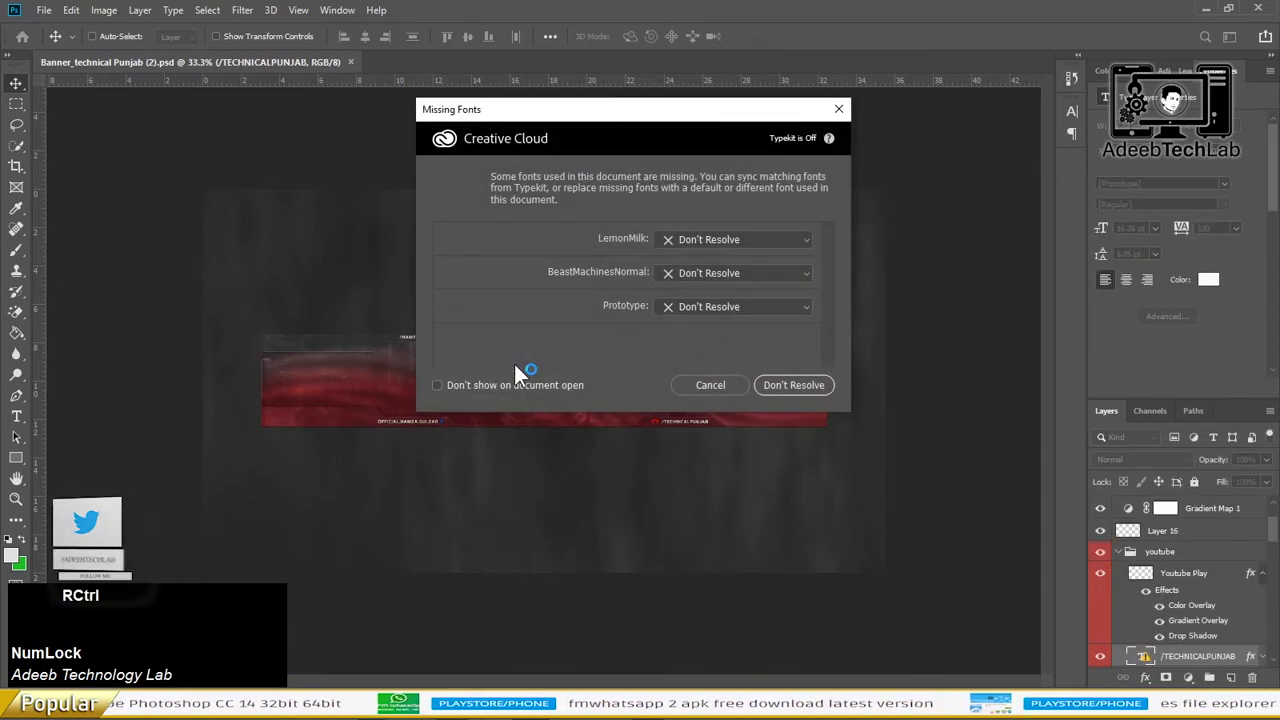
- Cancel the Missing Fonts warning and zoom in on the TECHNICALPUNJAB banner
{"action": "key", "text": "ctrl+0"}
{"action": "left_click", "coordinate": [624, 246]}
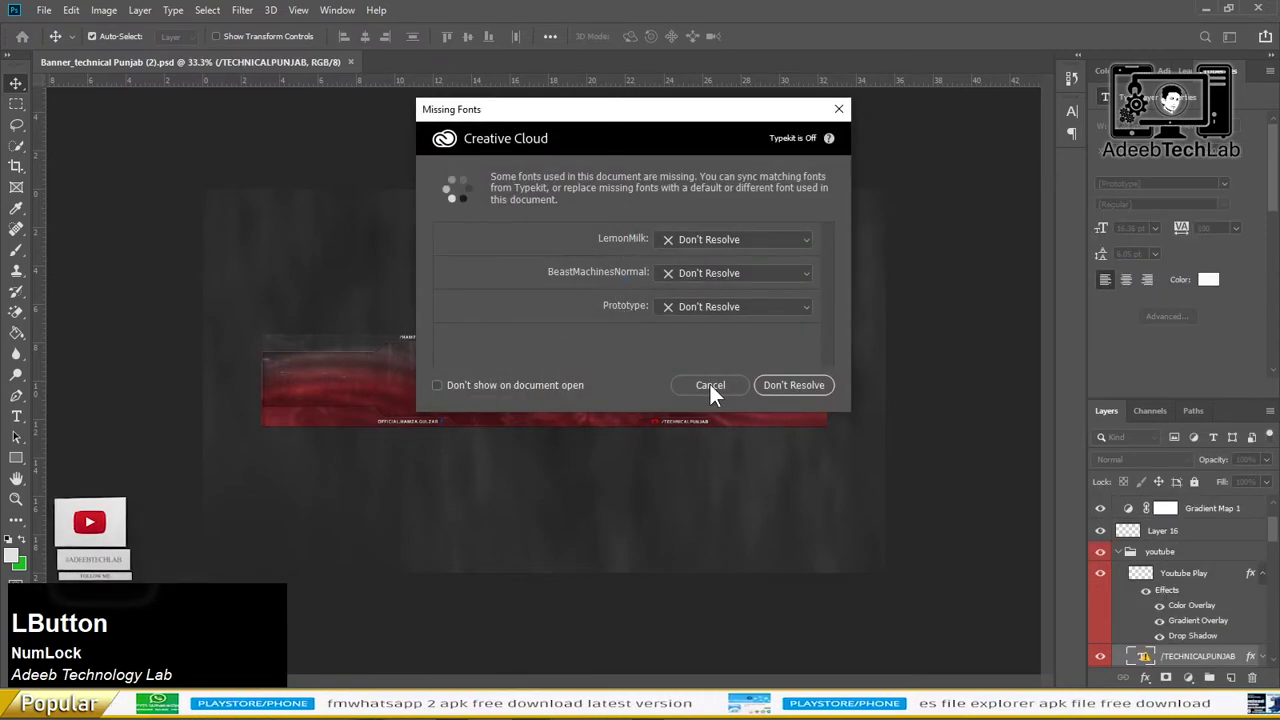
{"action": "key", "text": "ctrl+0"}
{"action": "scroll", "scroll_direction": "up", "scroll_amount": 3}
{"action": "left_click", "coordinate": [631, 391]}
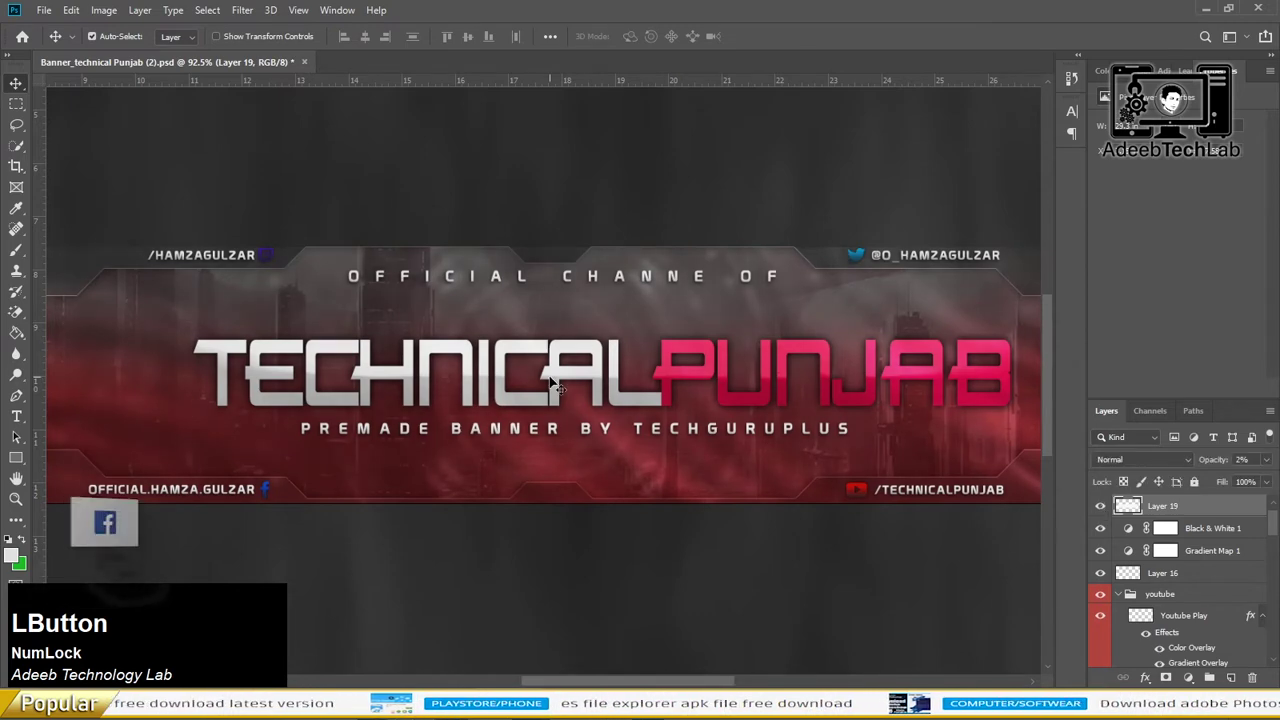
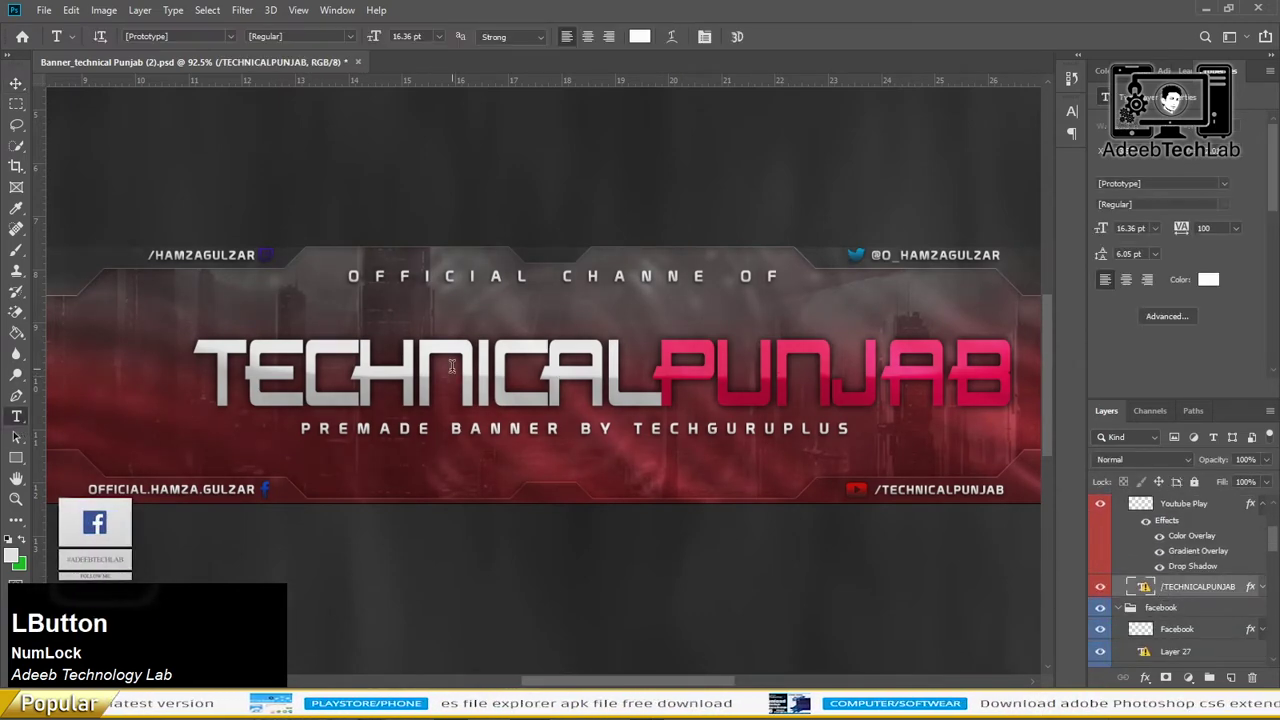
- Retype the title as ADEEBTECHNOLOGYLAB in Acumin Variable Concept and commit it
{"action": "type", "text": "adeebtechn"}
{"action": "type", "text": "lab"}
{"action": "left_click", "coordinate": [19, 90]}
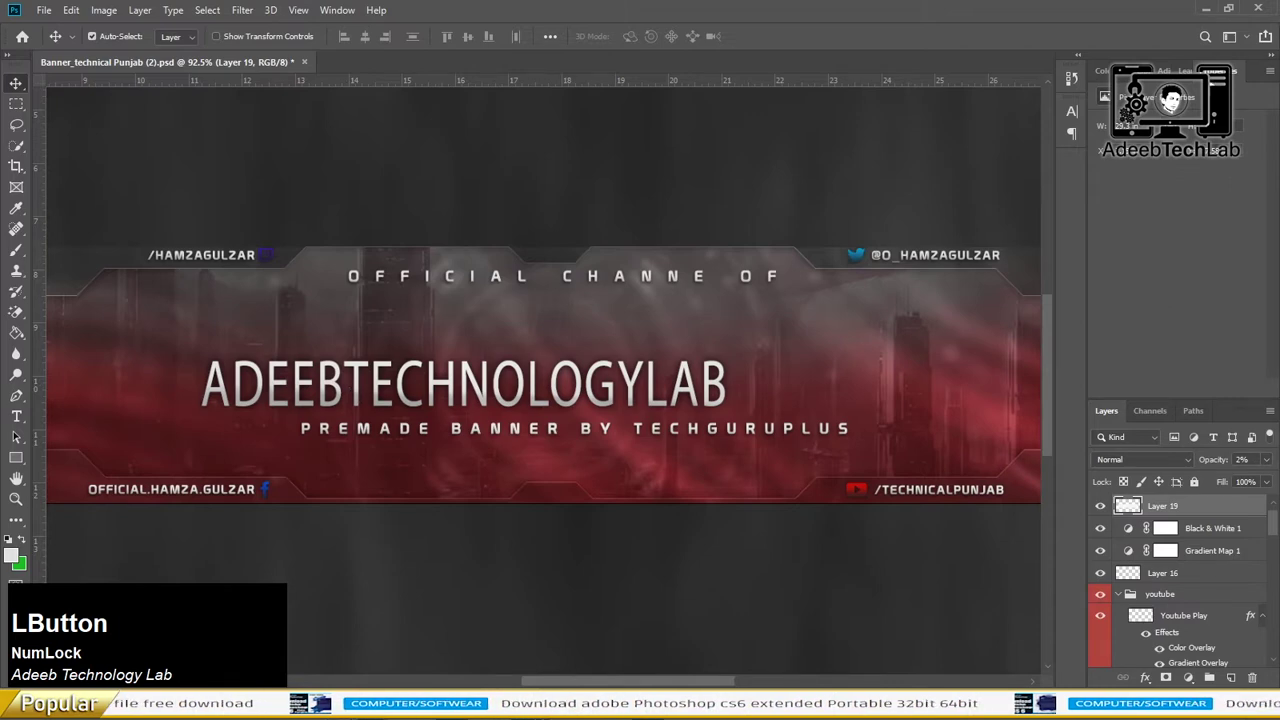
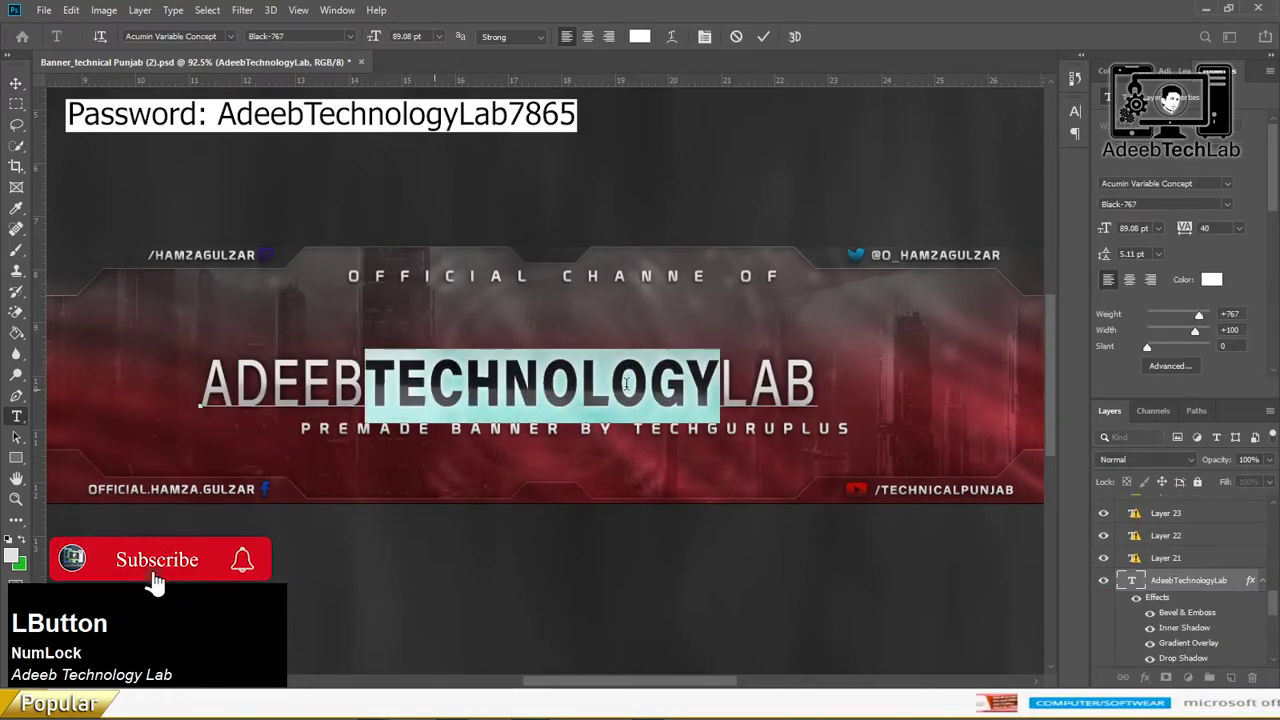
- Colour TECHNOLOGY red and enlarge the whole title to span the banner
{"action": "left_click", "coordinate": [1178, 354]}
{"action": "left_click", "coordinate": [252, 570]}
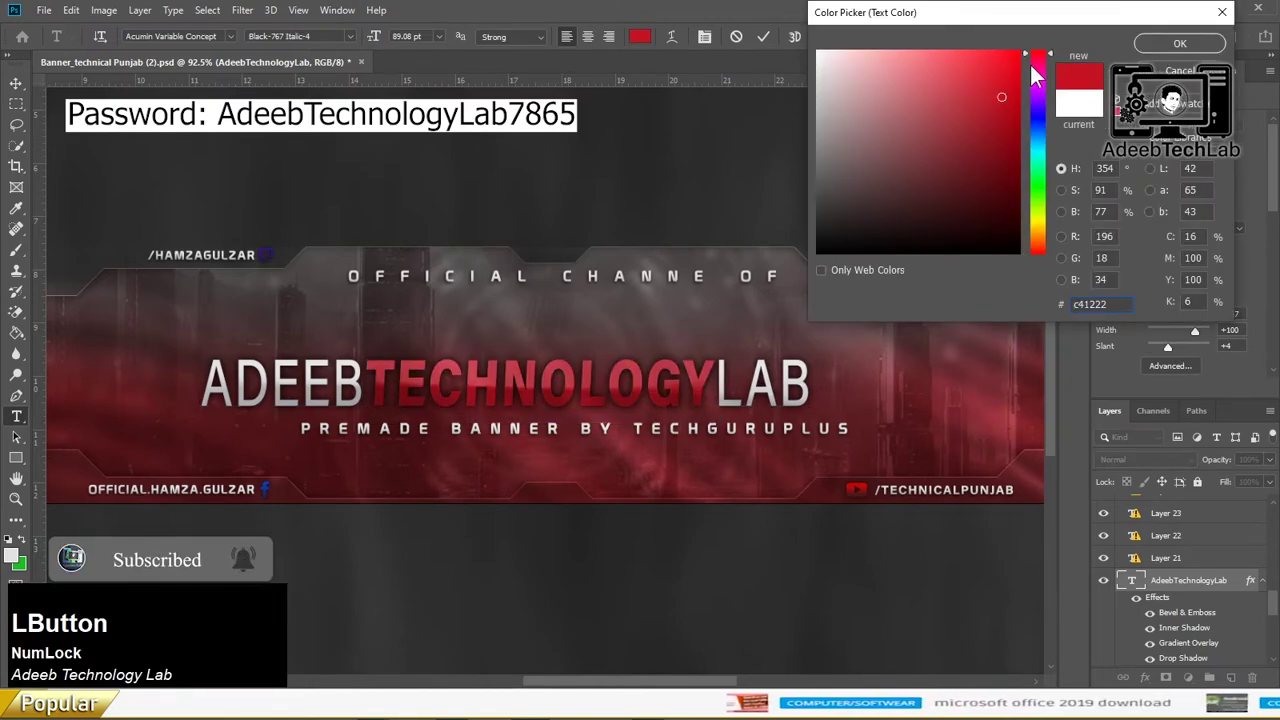
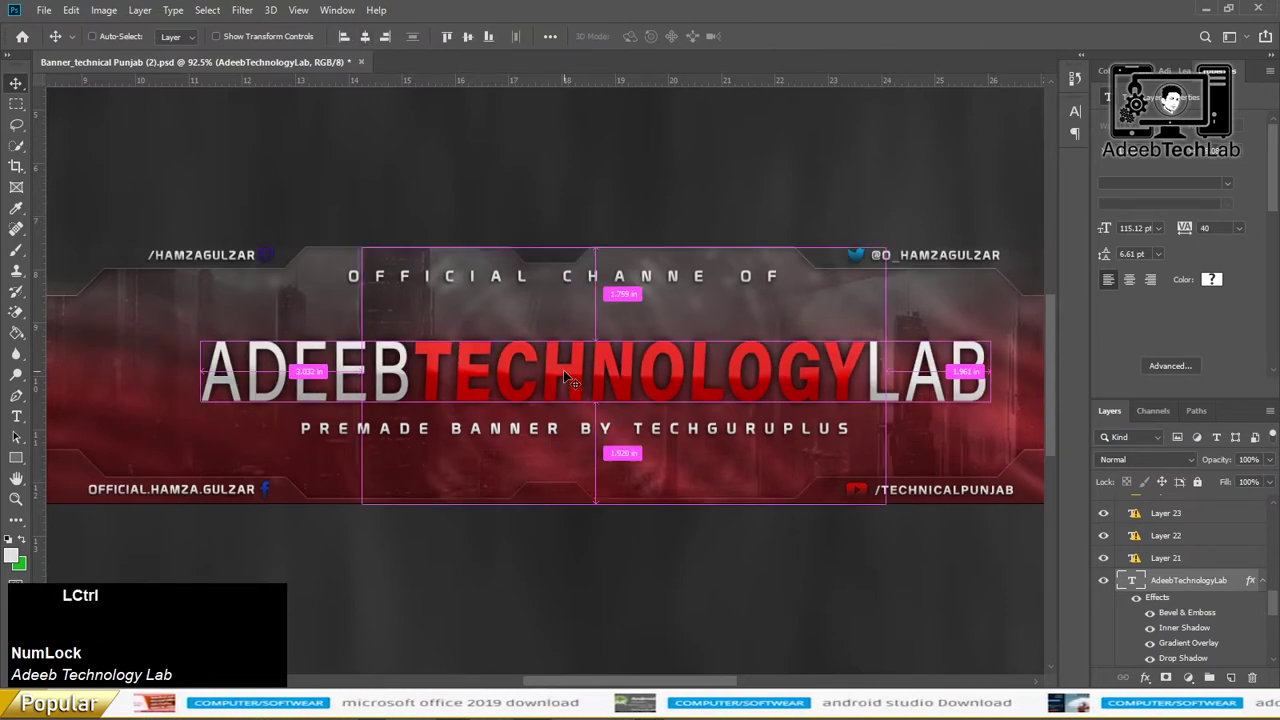
{"action": "key", "text": "ctrl+d"}
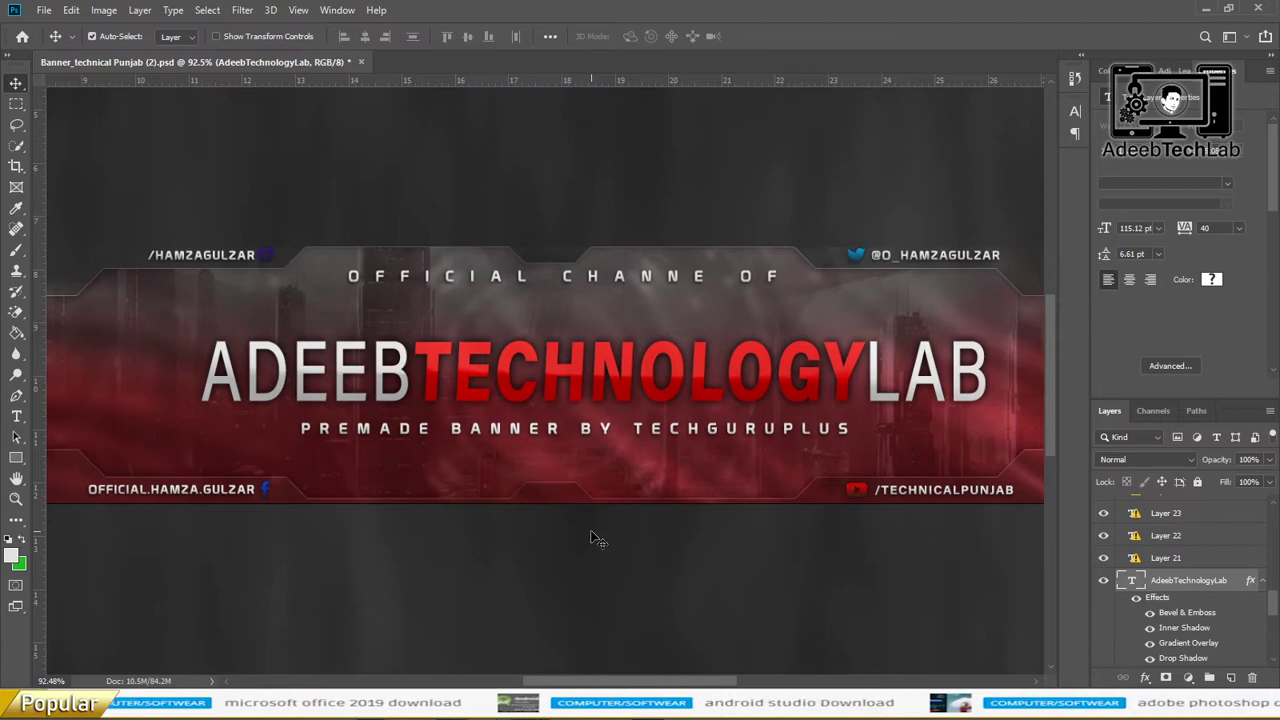
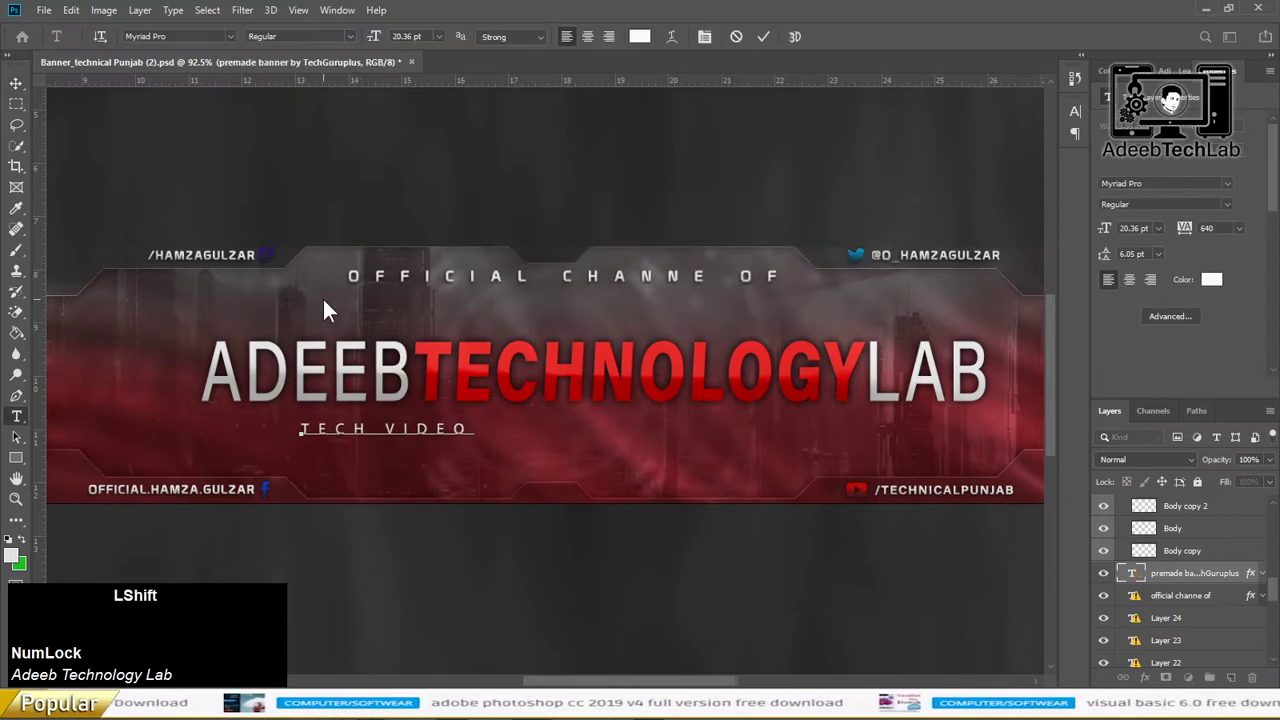
- Start retyping the tagline as TECH VIDEO with a separator bar
{"action": "type", "text": "||"}
{"action": "key", "text": "BackSpace"}
- Search Google in Chrome for 'unboxing video' to check the spelling
{"action": "key", "text": "space"}
{"action": "key", "text": "alt+Tab"}
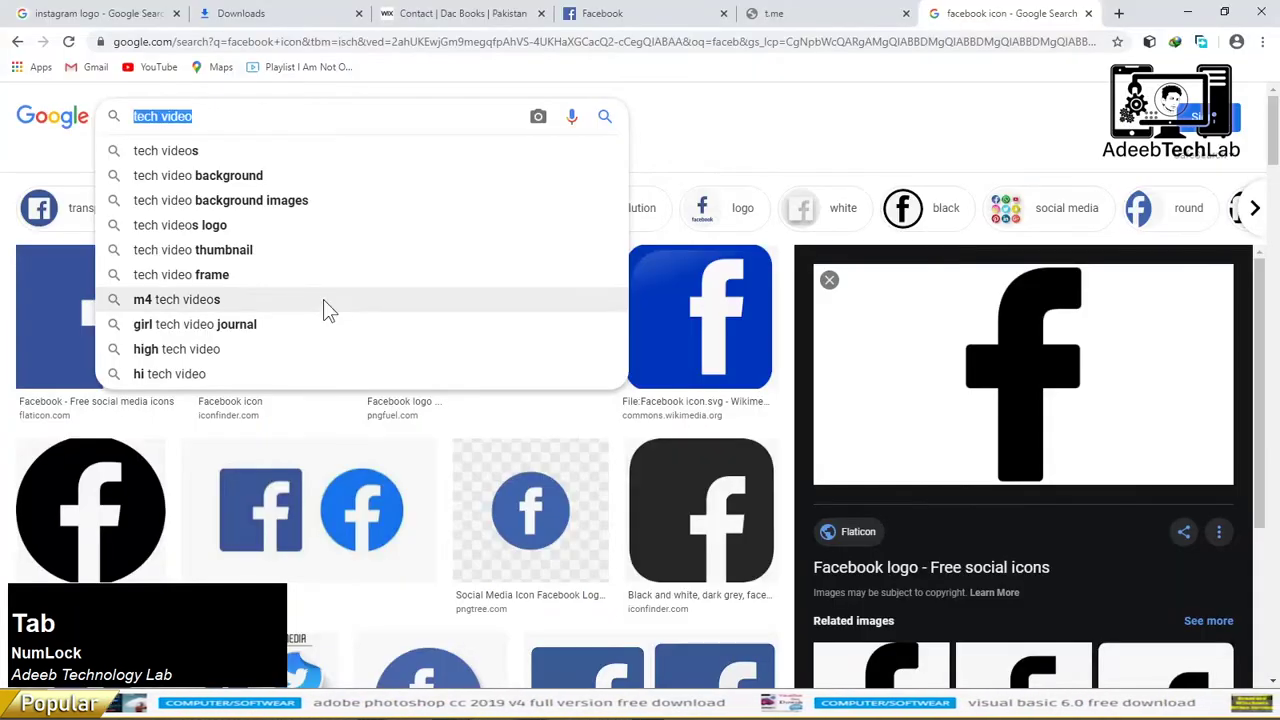
{"action": "type", "text": "unblo"}
{"action": "key", "text": "space"}
{"action": "type", "text": "video"}
{"action": "key", "text": "Return"}
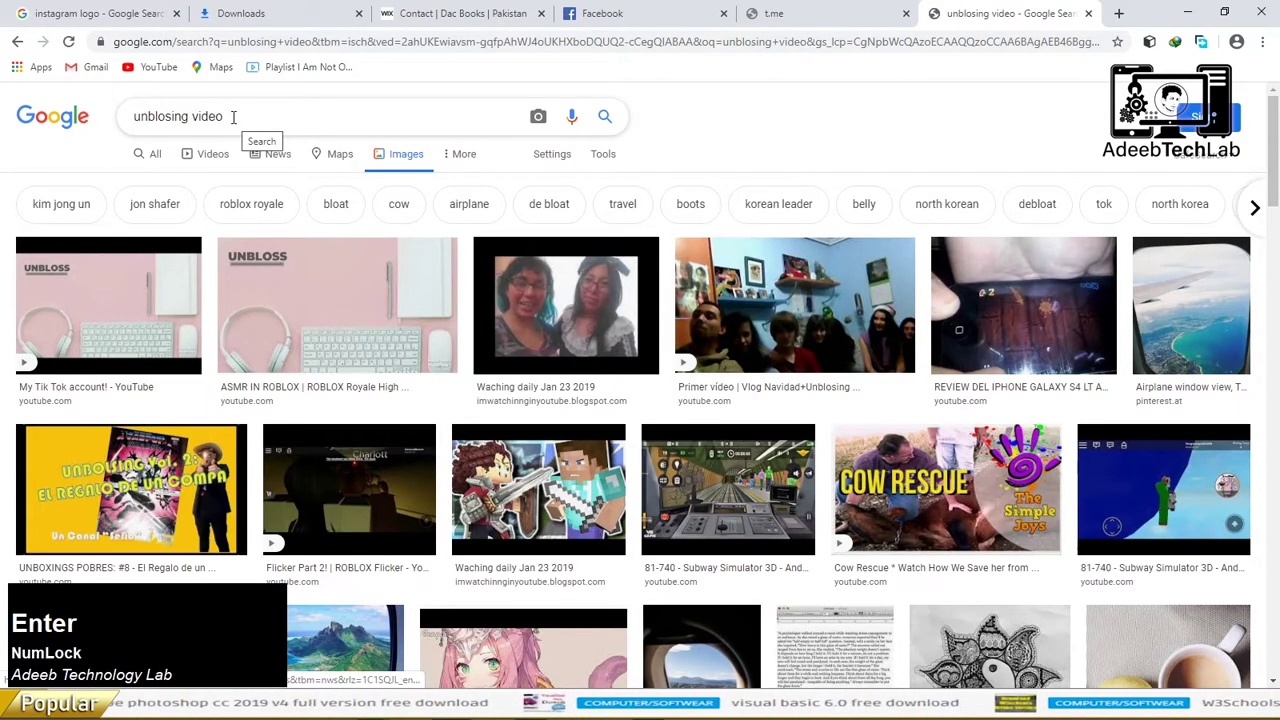
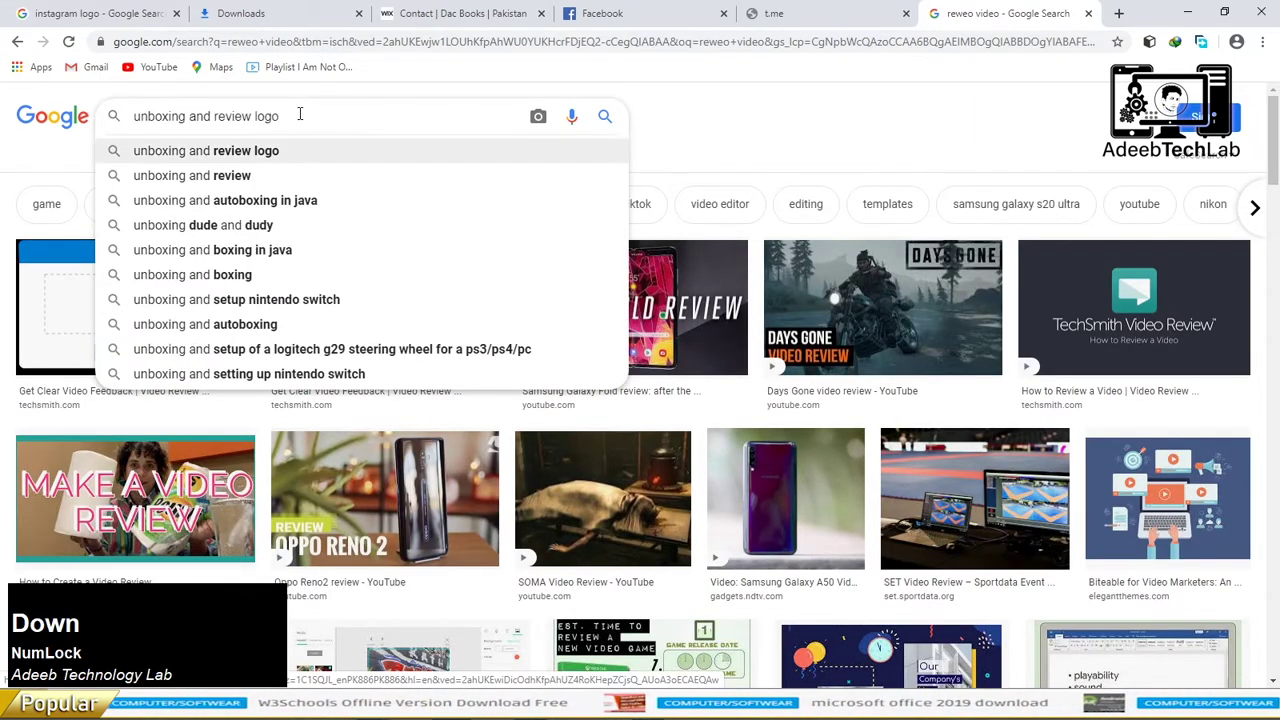
- Finish the tagline as TECH VIDEO| UNBOXING VIDEO| REVIEW VIDEO and commit it in Photoshop
{"action": "key", "text": "BackSpace"}
{"action": "key", "text": "Left"}
{"action": "key", "text": "BackSpace"}
{"action": "key", "text": "Right"}
{"action": "key", "text": "space"}
{"action": "type", "text": "video"}
{"action": "key", "text": "ctrl+a"}
{"action": "type", "text": "ac"}
{"action": "key", "text": "alt+Tab"}
{"action": "left_click", "coordinate": [24, 87]}
- Replace the Facebook and YouTube handles with /ADEEBTECHNOLOGYLAB, copied from Chrome
{"action": "key", "text": "Left"}
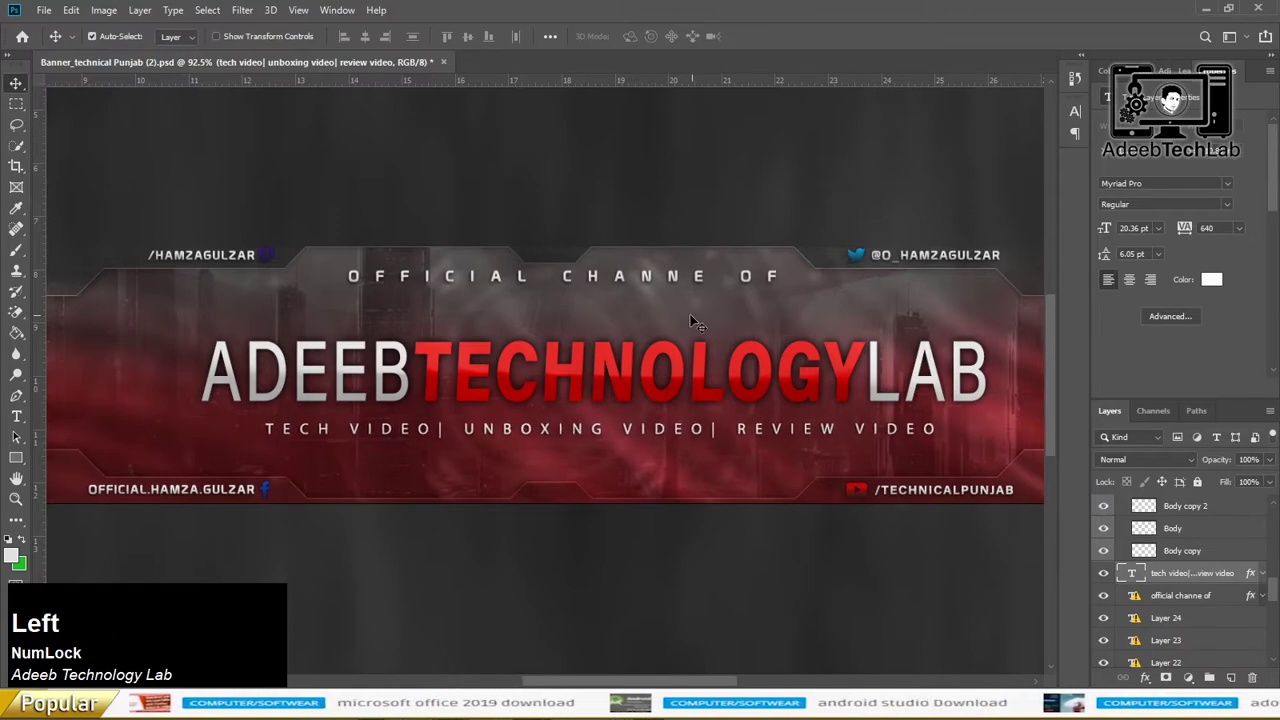
{"action": "key", "text": "alt+Num_Lock"}
{"action": "scroll", "scroll_direction": "up", "scroll_amount": 3}
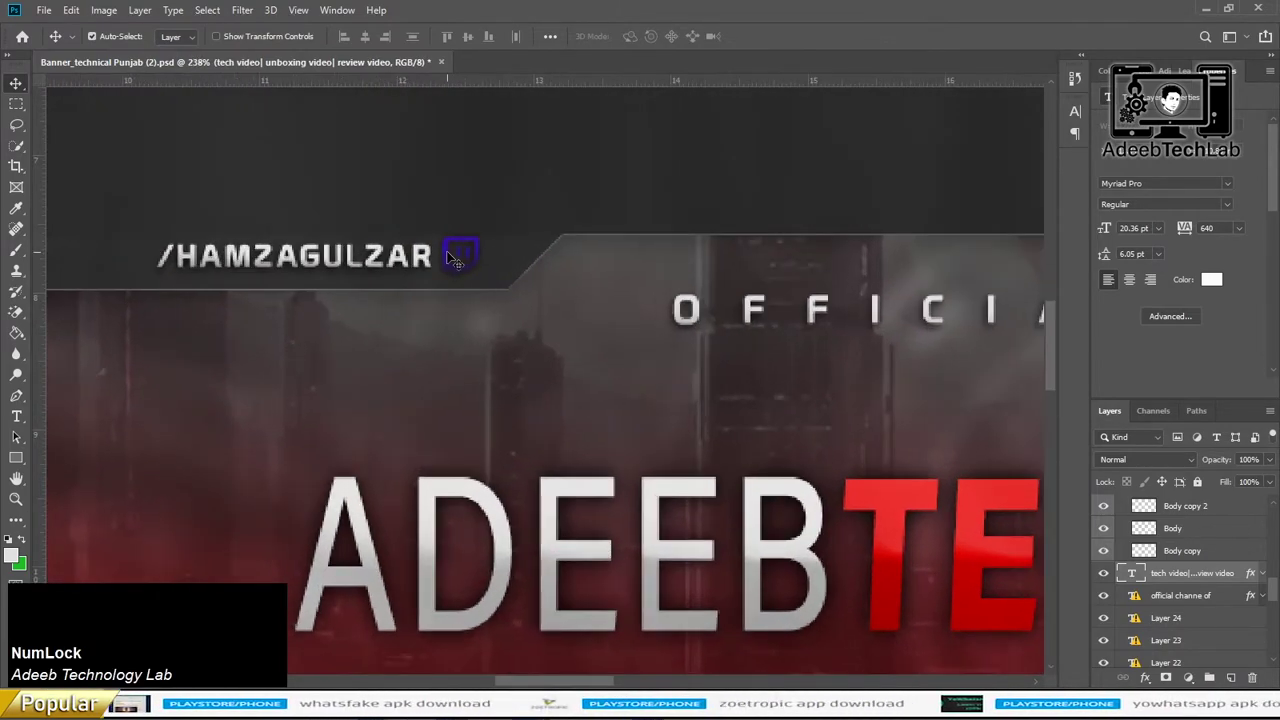
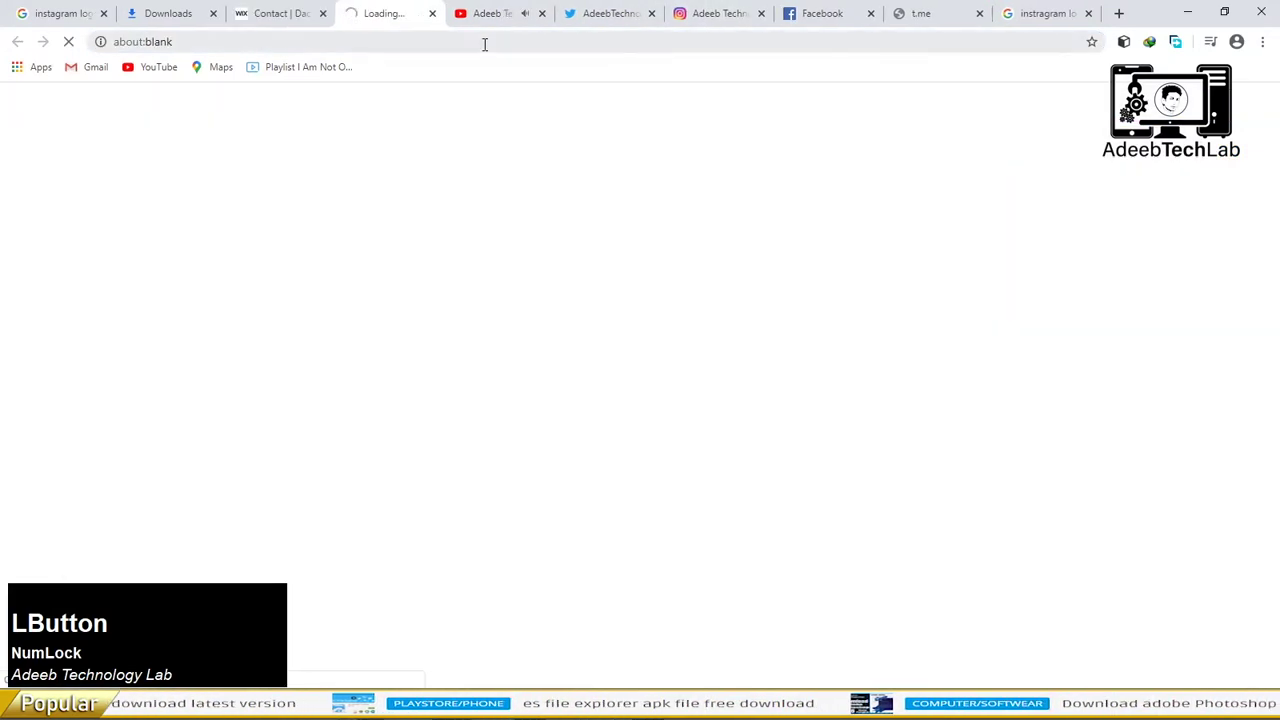
{"action": "key", "text": "ctrl+c"}
{"action": "key", "text": "alt+Tab"}
{"action": "left_click", "coordinate": [508, 383]}
{"action": "left_click", "coordinate": [607, 527]}
- Commit the handle edit and save the banner as a JPEG via Save As
{"action": "key", "text": "Right"}
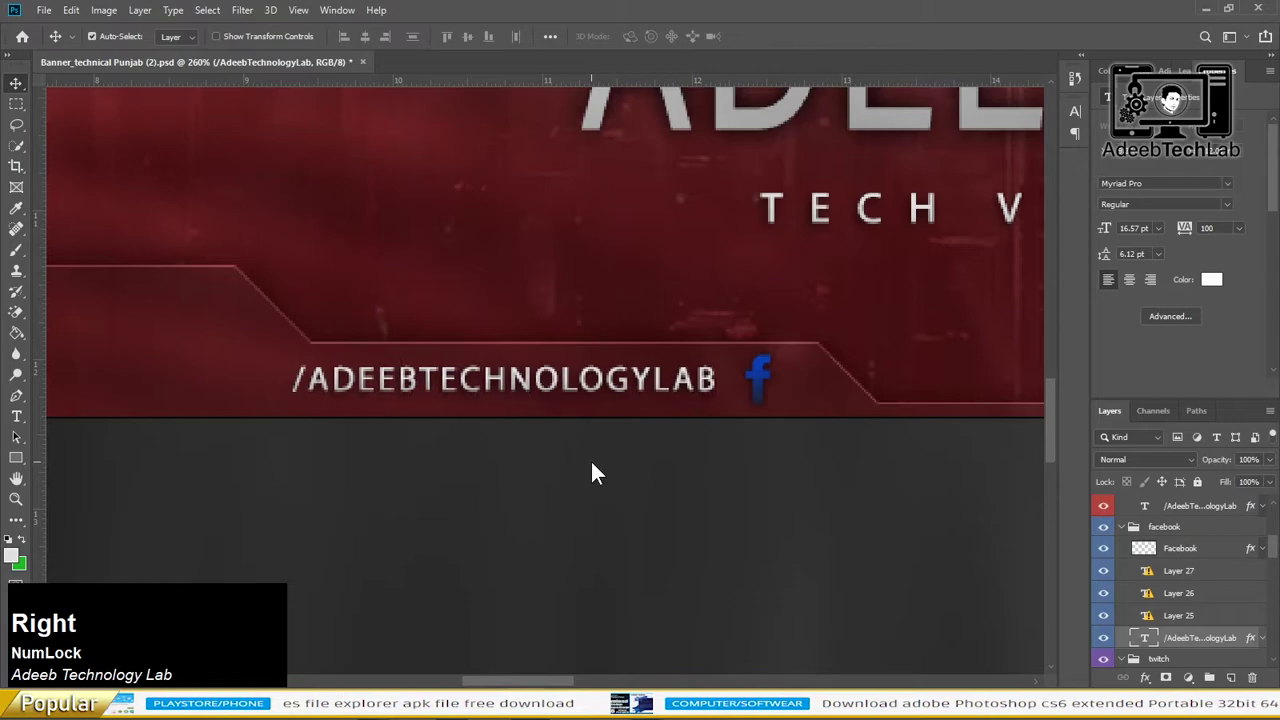
{"action": "key", "text": "Left"}
{"action": "key", "text": "ctrl+0"}
{"action": "left_click", "coordinate": [656, 230]}
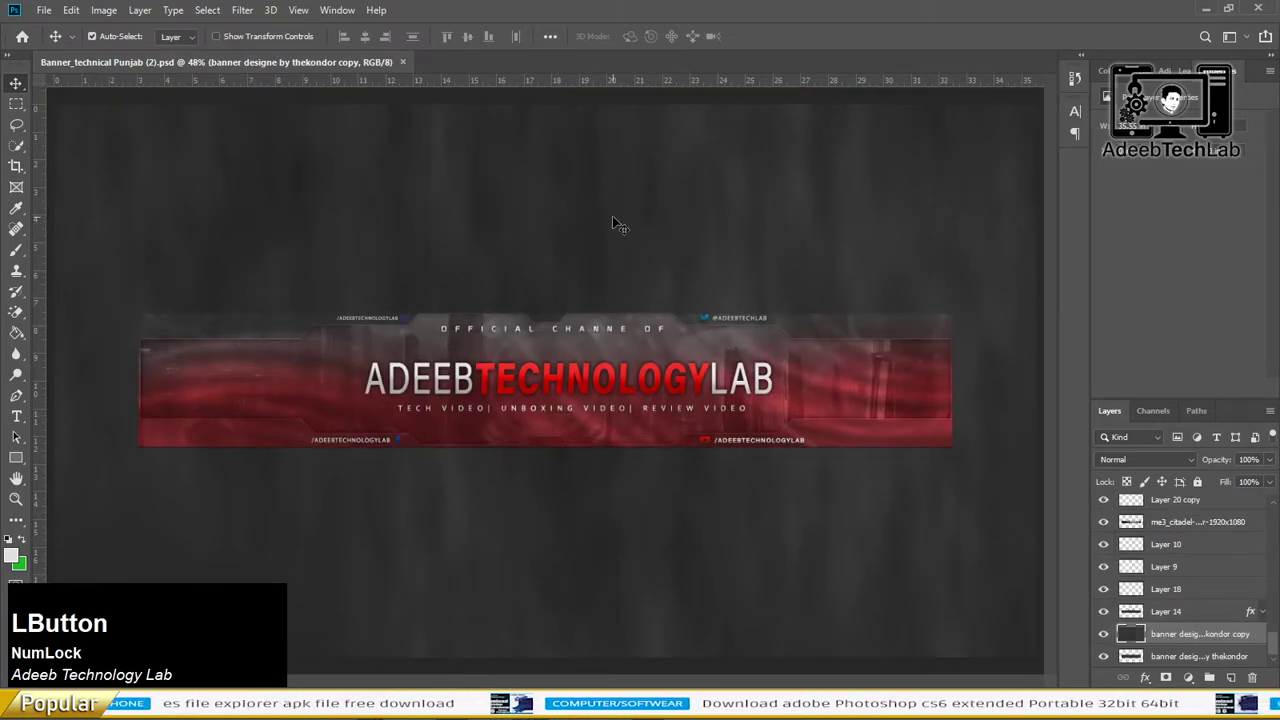
{"action": "key", "text": "ctrl+shift+s"}
{"action": "left_click", "coordinate": [291, 338]}
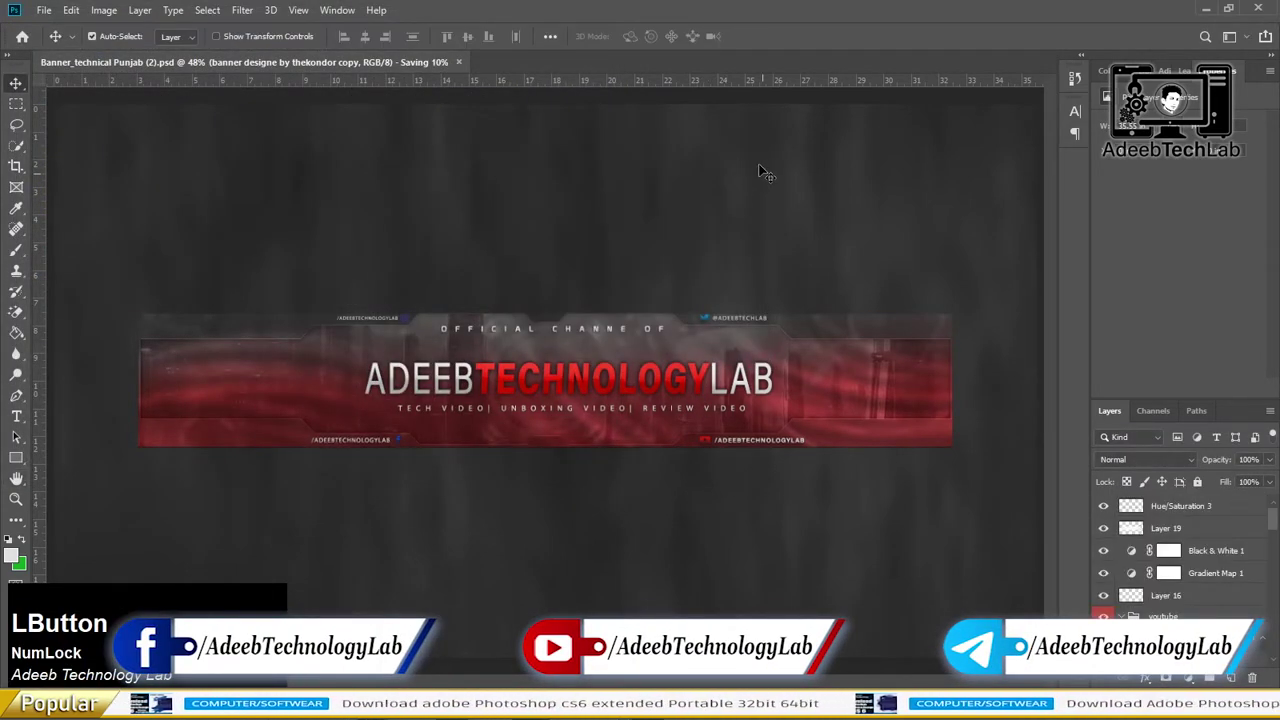
- Check the project folder and select the newly saved banner image beside the PSD
{"action": "left_click", "coordinate": [411, 67]}
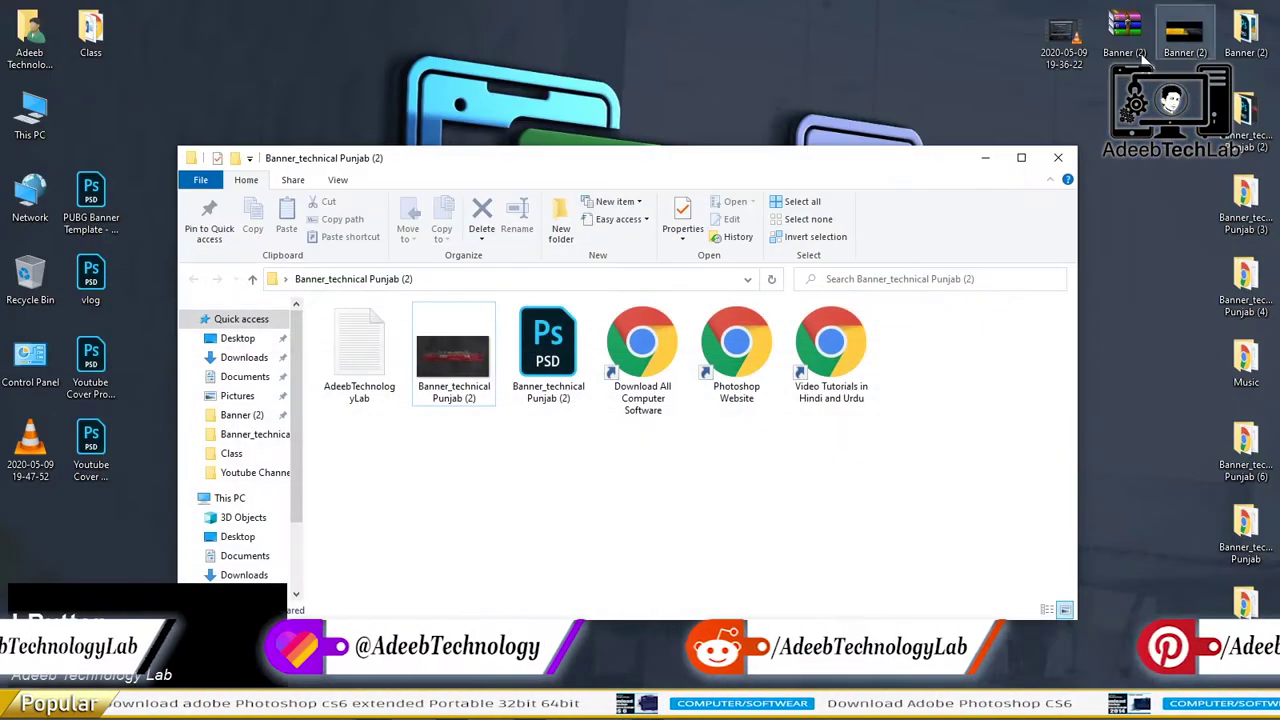
{"action": "key", "text": "c"}
{"action": "left_click", "coordinate": [982, 10]}
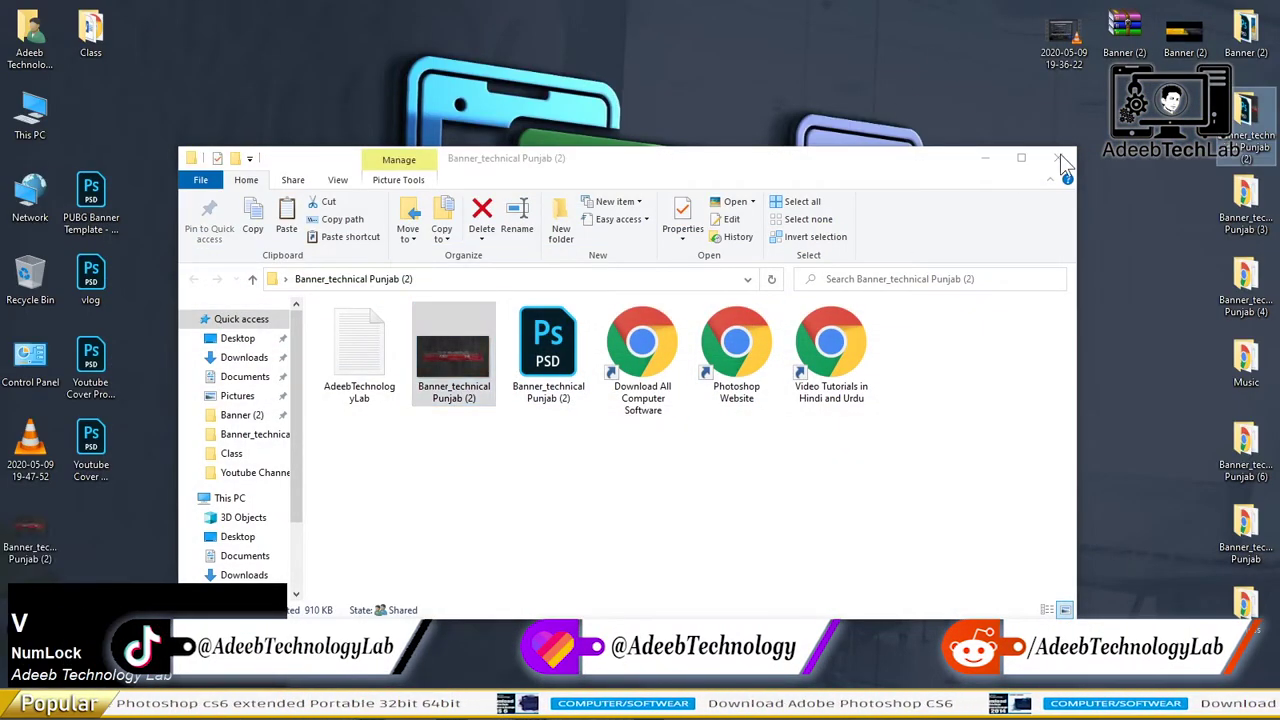